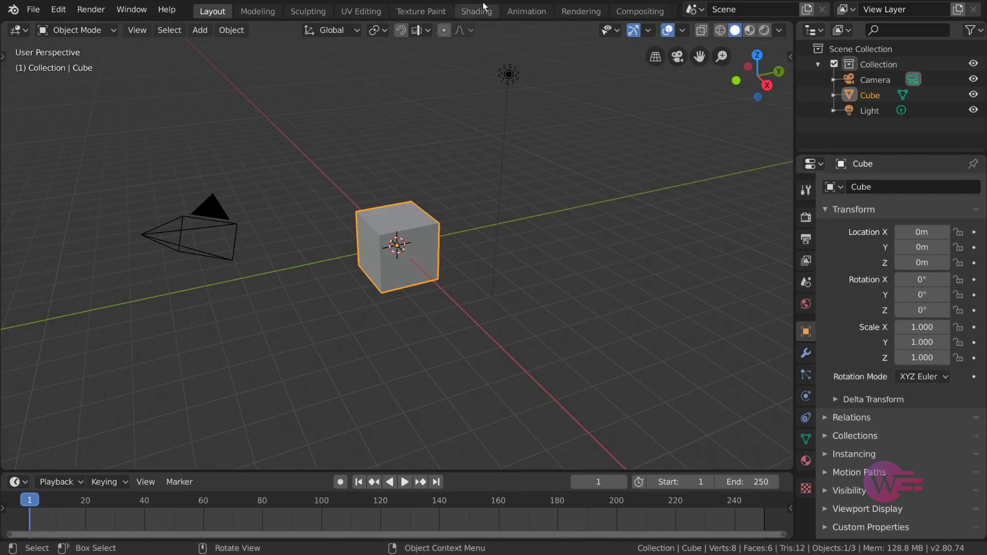
Add a plane at the origin and scale it larger than the cube as a ground floor
{"action": "key", "text": "shift+a"}
{"action": "key", "text": "Tab"}
{"action": "key", "text": "s"}
{"action": "key", "text": "Tab"}
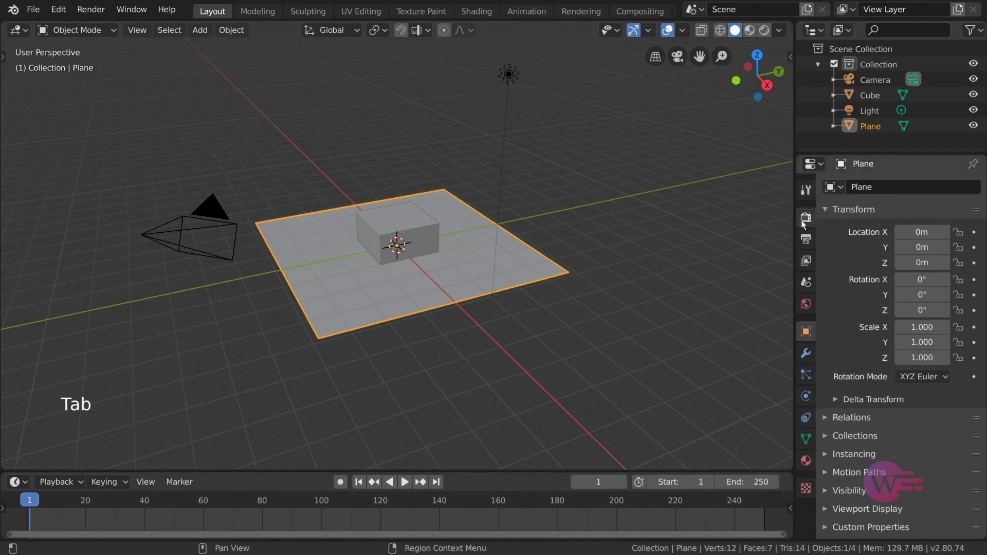
Show the scene's render settings and the list of available render engines
{"action": "left_click", "coordinate": [809, 224]}
{"action": "left_click", "coordinate": [952, 190]}
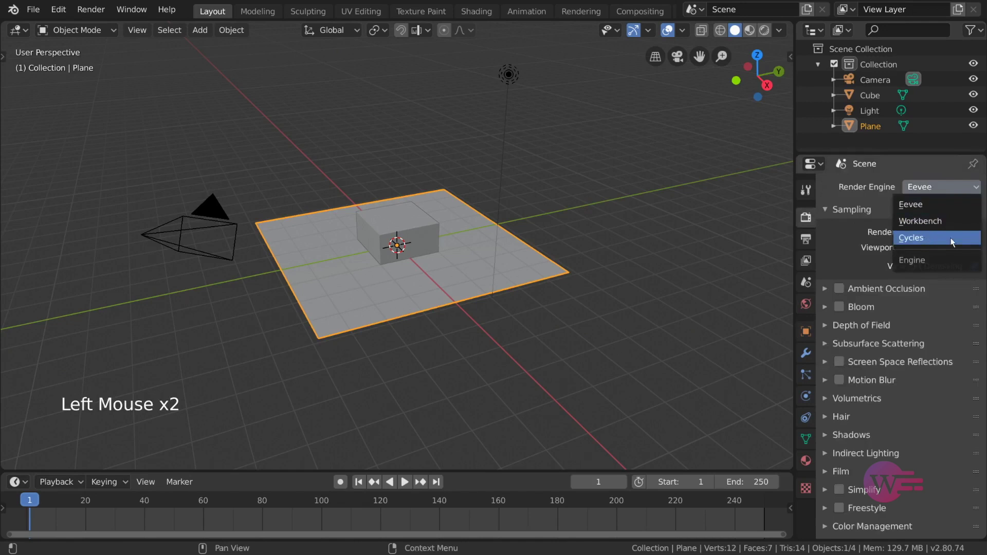
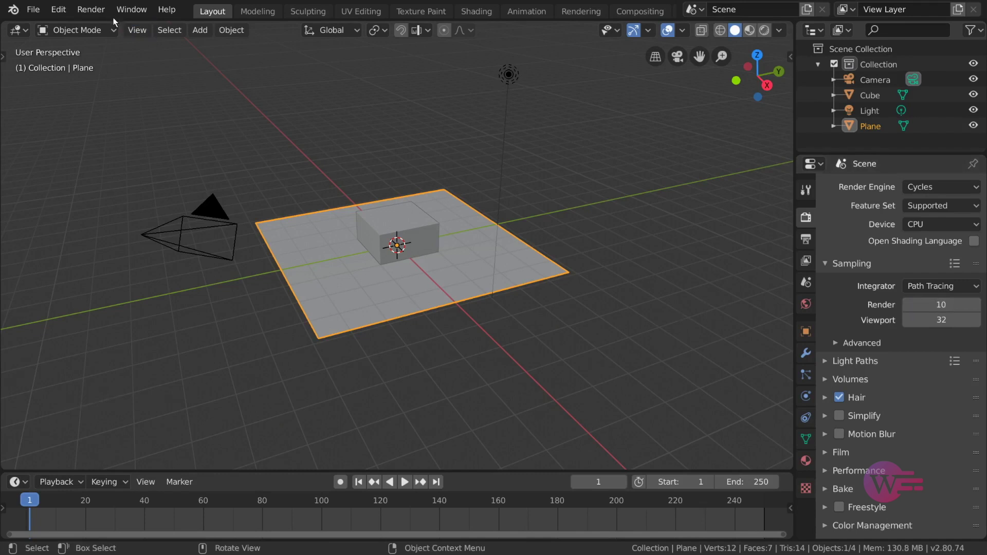
Bring up the Render menu from the top bar
{"action": "left_click", "coordinate": [107, 15]}
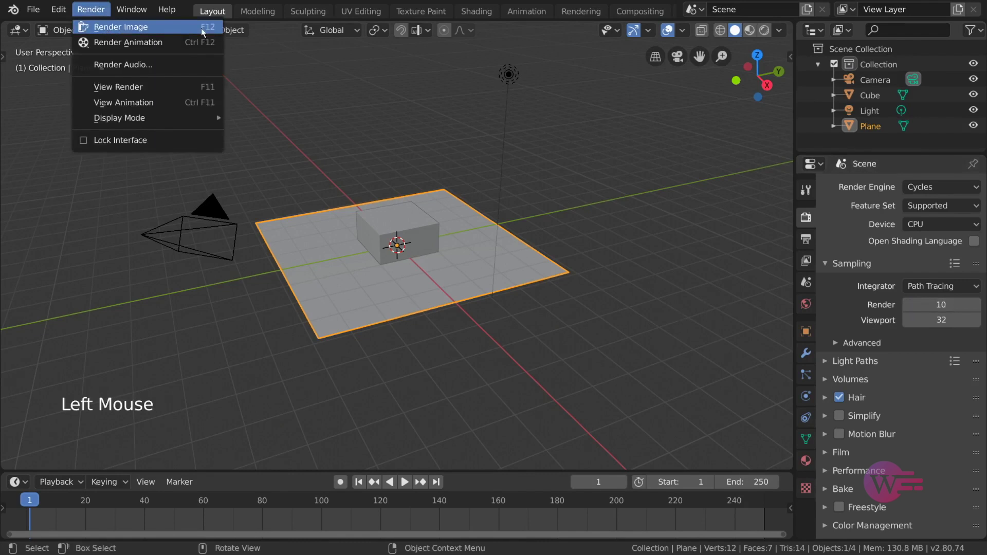
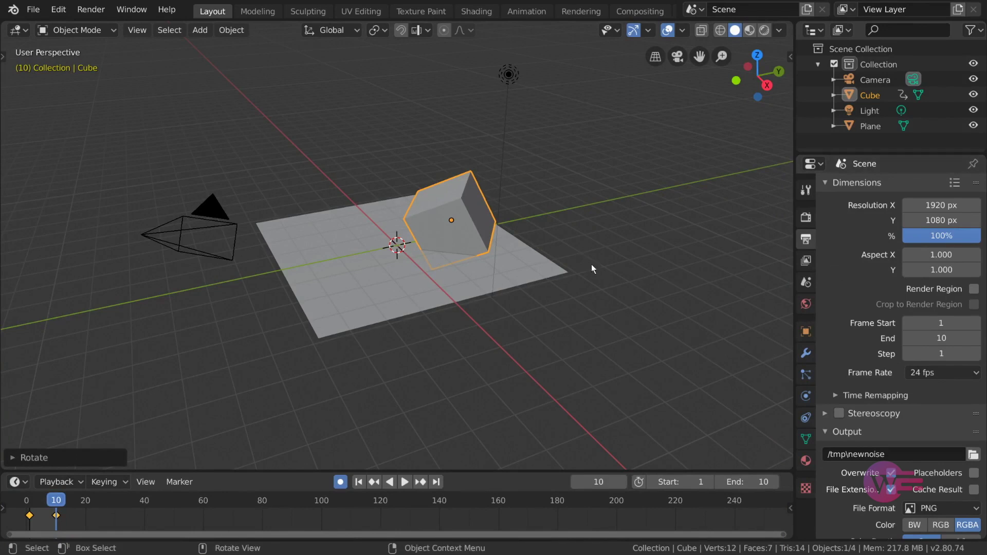
Enable Denoising for the view layer in View Layer Properties
{"action": "left_click", "coordinate": [809, 229]}
{"action": "scroll", "scroll_direction": "up", "scroll_amount": 3}
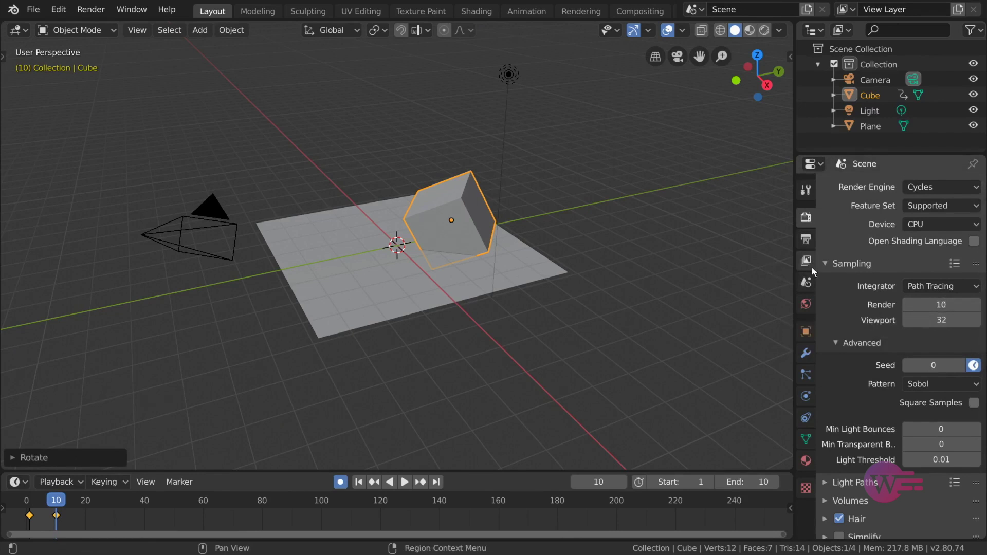
{"action": "left_click", "coordinate": [815, 268]}
{"action": "scroll", "scroll_direction": "down", "scroll_amount": 3}
{"action": "left_click", "coordinate": [843, 532]}
{"action": "left_click", "coordinate": [877, 530]}
{"action": "scroll", "scroll_direction": "down", "scroll_amount": 3}
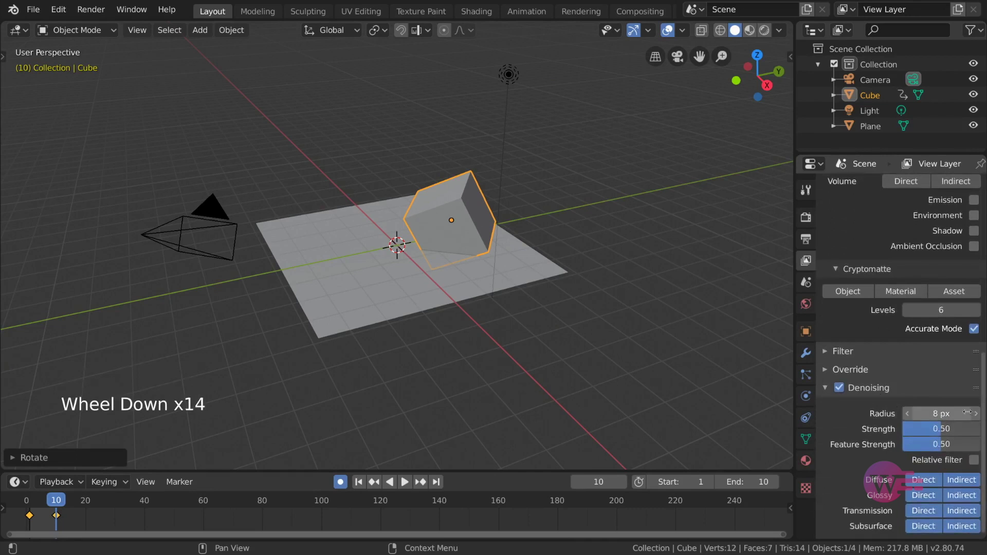
{"action": "left_click", "coordinate": [869, 392]}
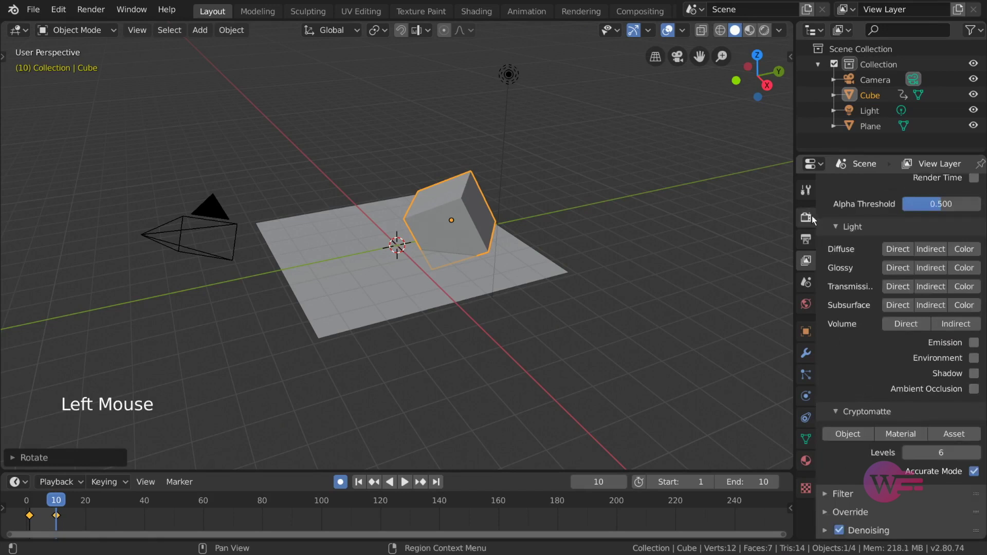
Return to Render Properties and render frame 10 with F12
{"action": "left_click", "coordinate": [816, 219]}
{"action": "key", "text": "F12"}
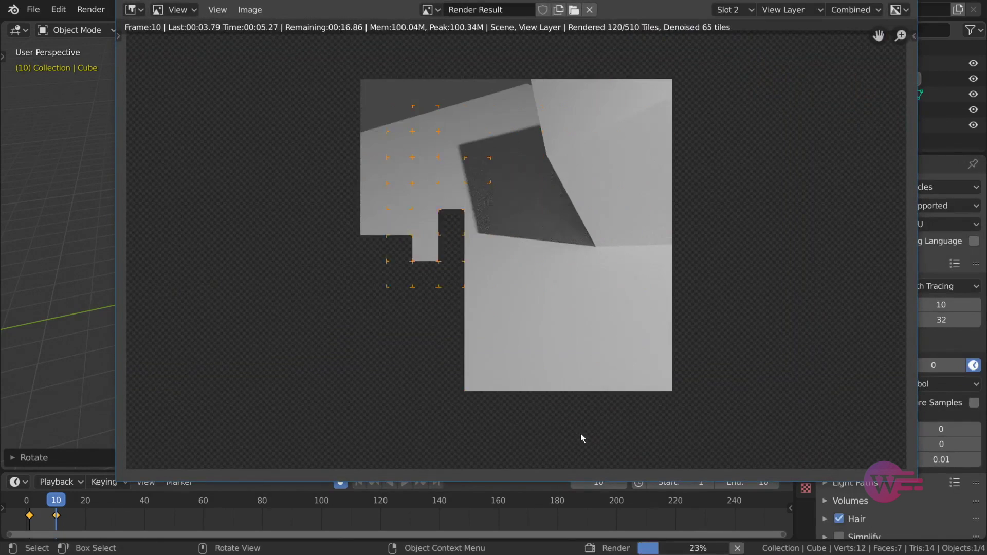